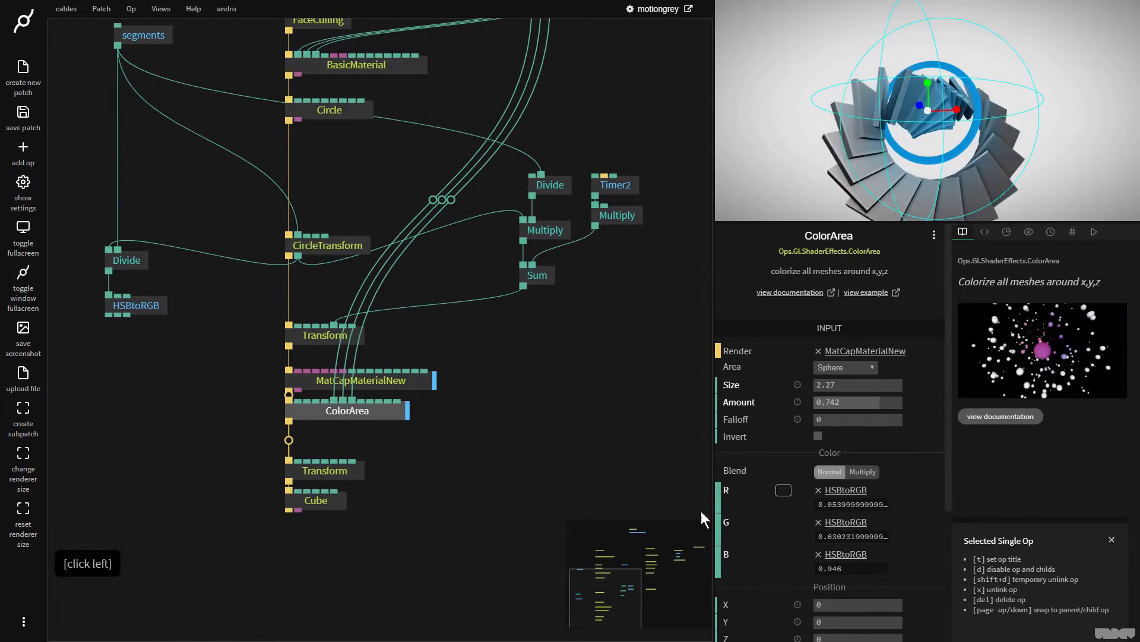
- Select the Transform op positioning the Cube to inspect its PosY value
left_click(323, 477)
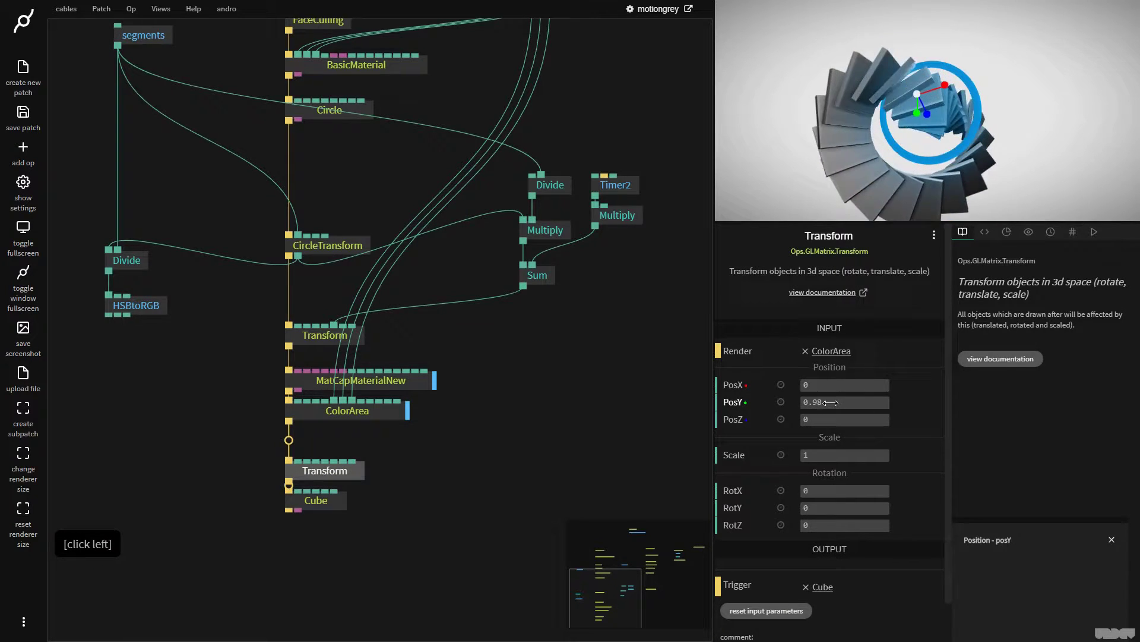
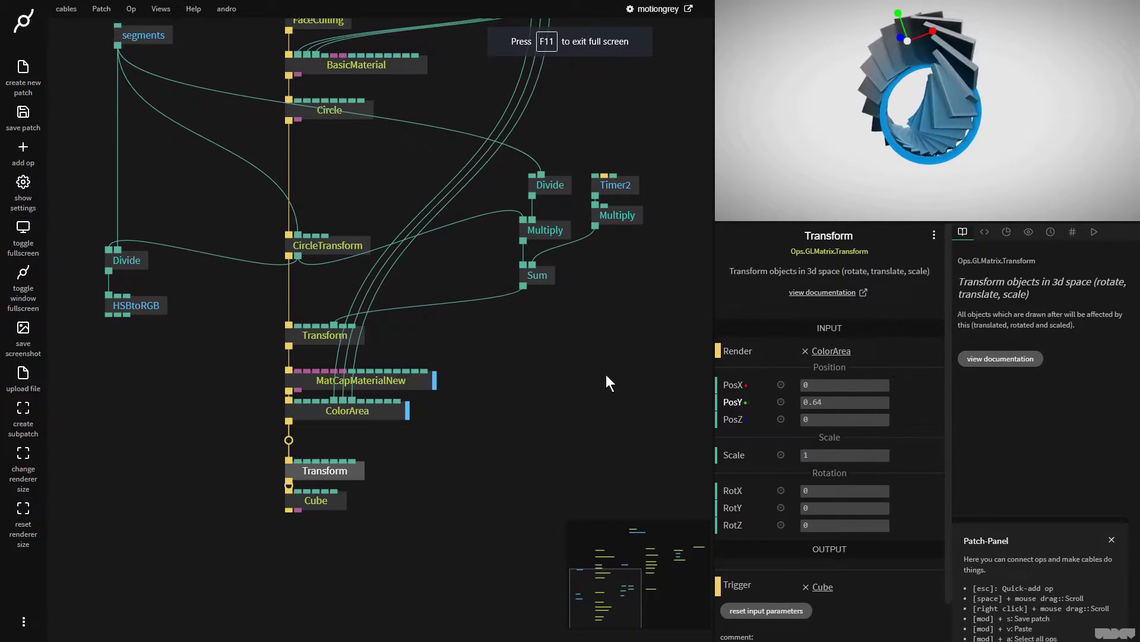
right_click(588, 378)
left_click(511, 447)
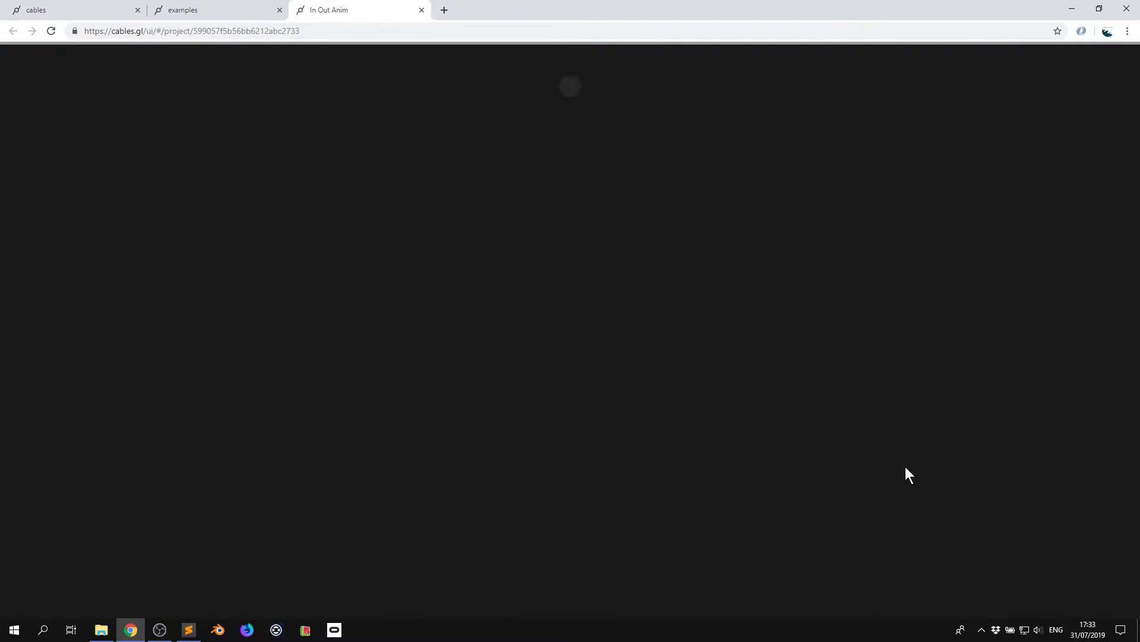
- Select the InOutInAnim op to display its durations and easing settings
right_click(603, 368)
left_click(475, 403)
right_click(725, 417)
right_click(675, 359)
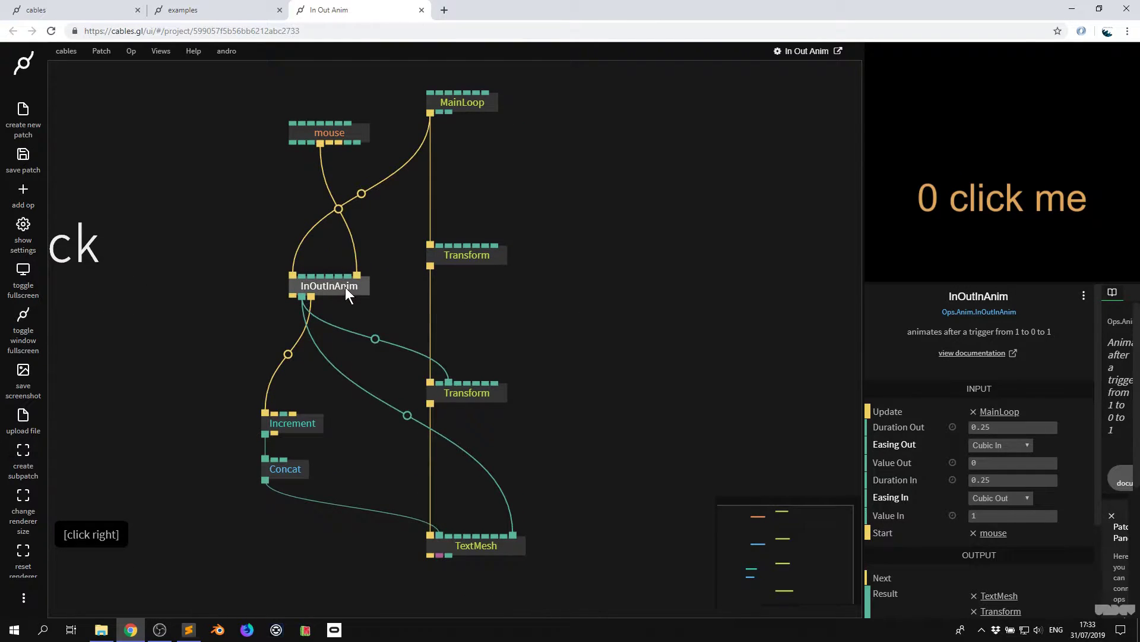